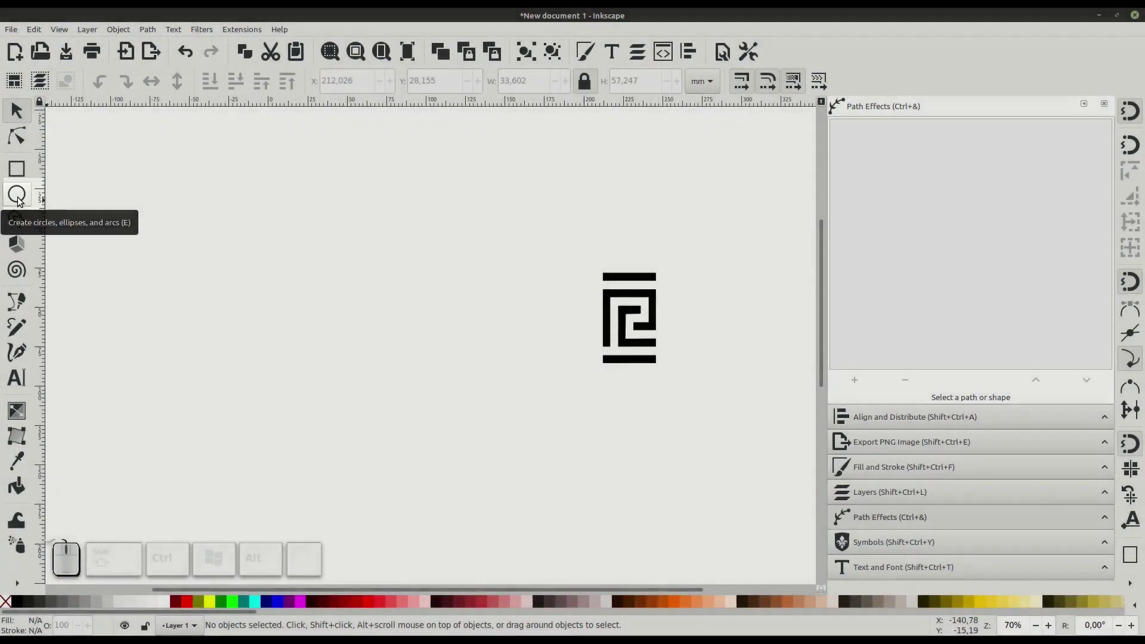
# Step: Draw a large red circle left of the meander motif and convert it to a path via Object to Path
pyautogui.click(24, 202)
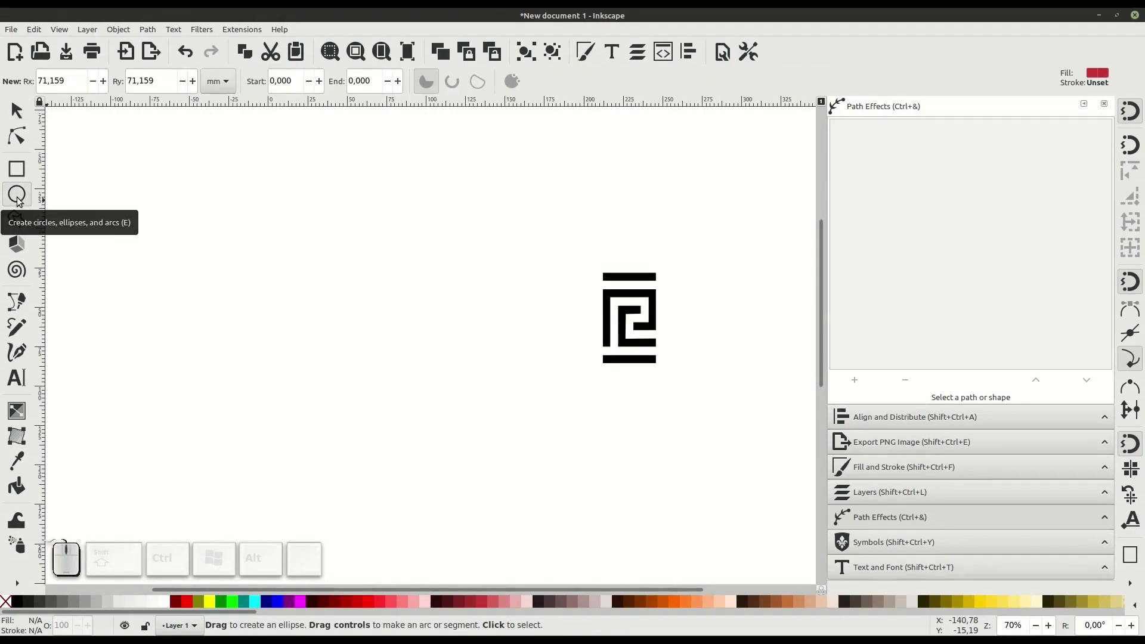
pyautogui.moveTo(241, 239); pyautogui.dragTo(484, 465)
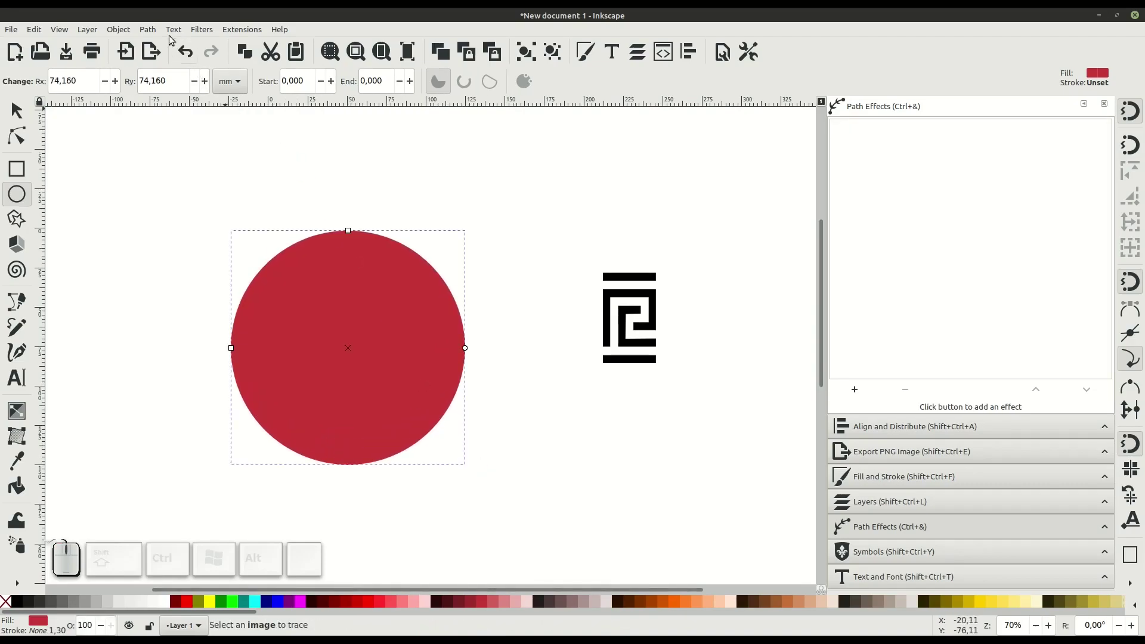
pyautogui.click(159, 34)
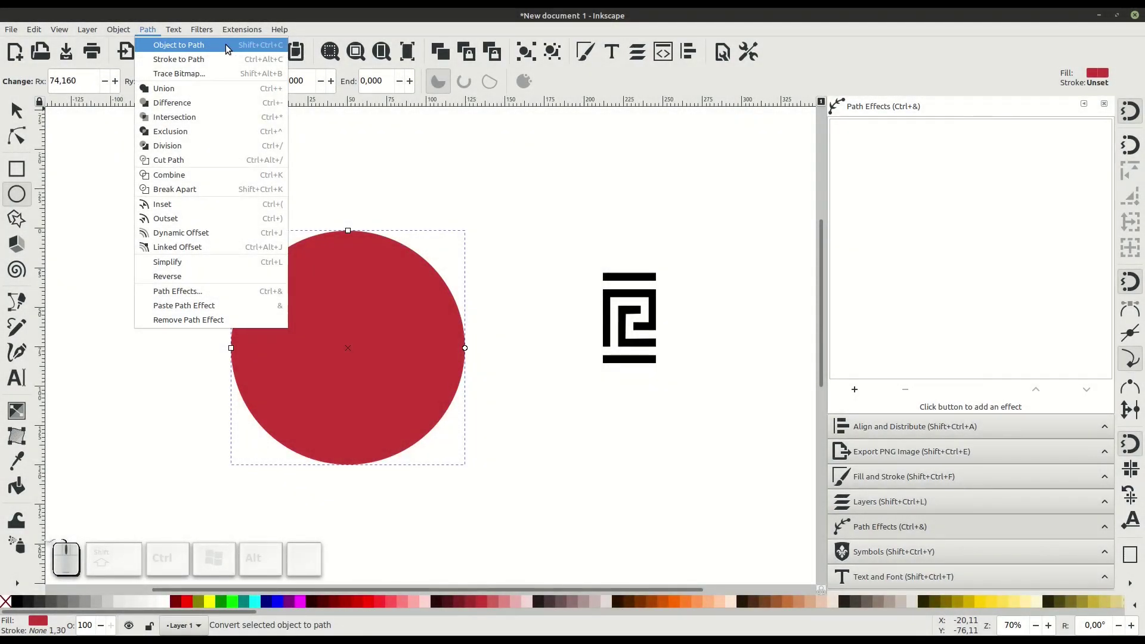
pyautogui.click(232, 50)
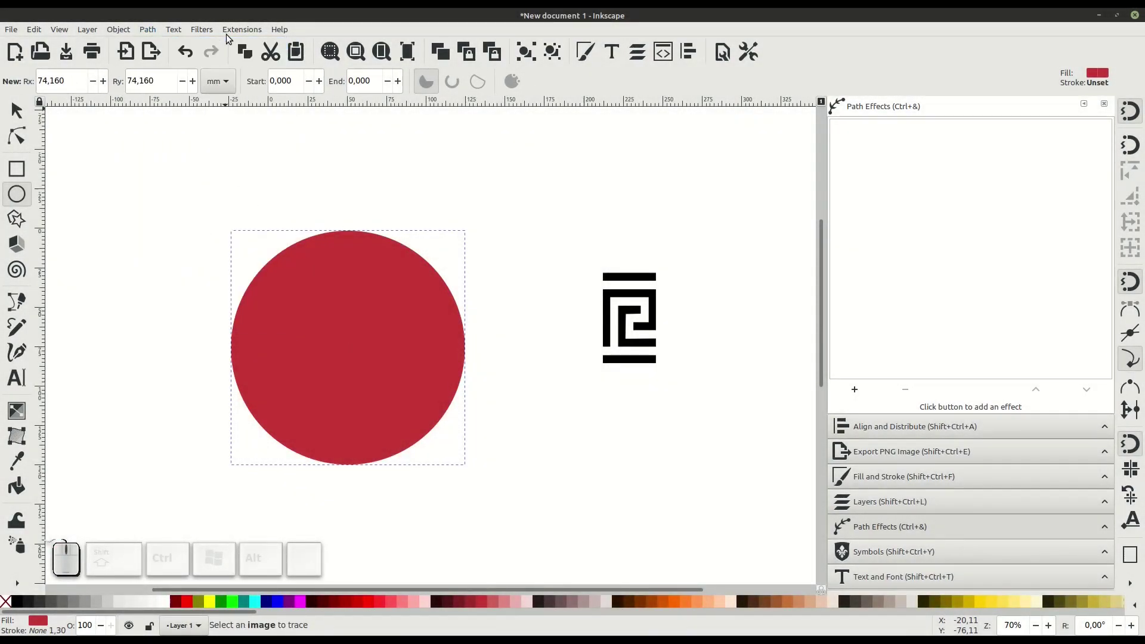
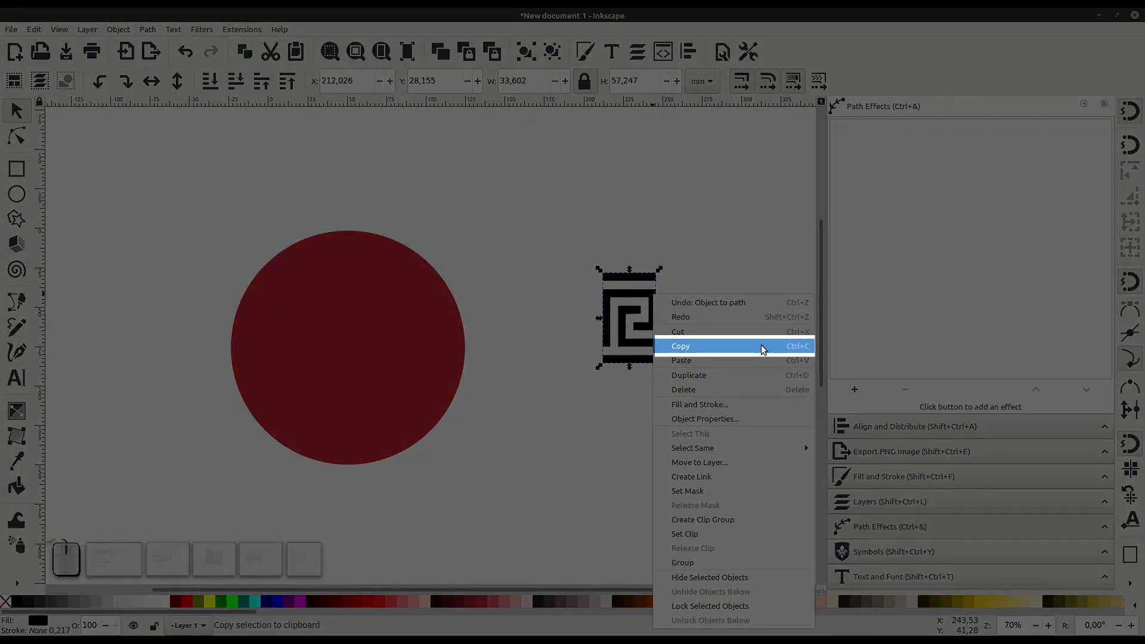
# Step: Copy the black meander motif to the clipboard as the pattern source
pyautogui.click(768, 350)
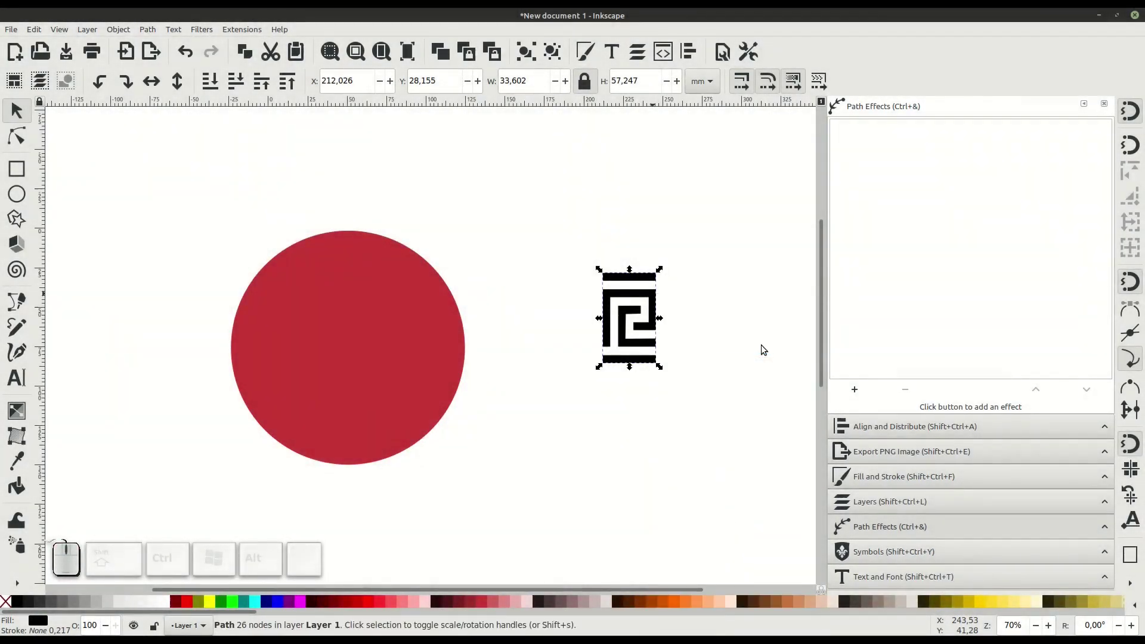
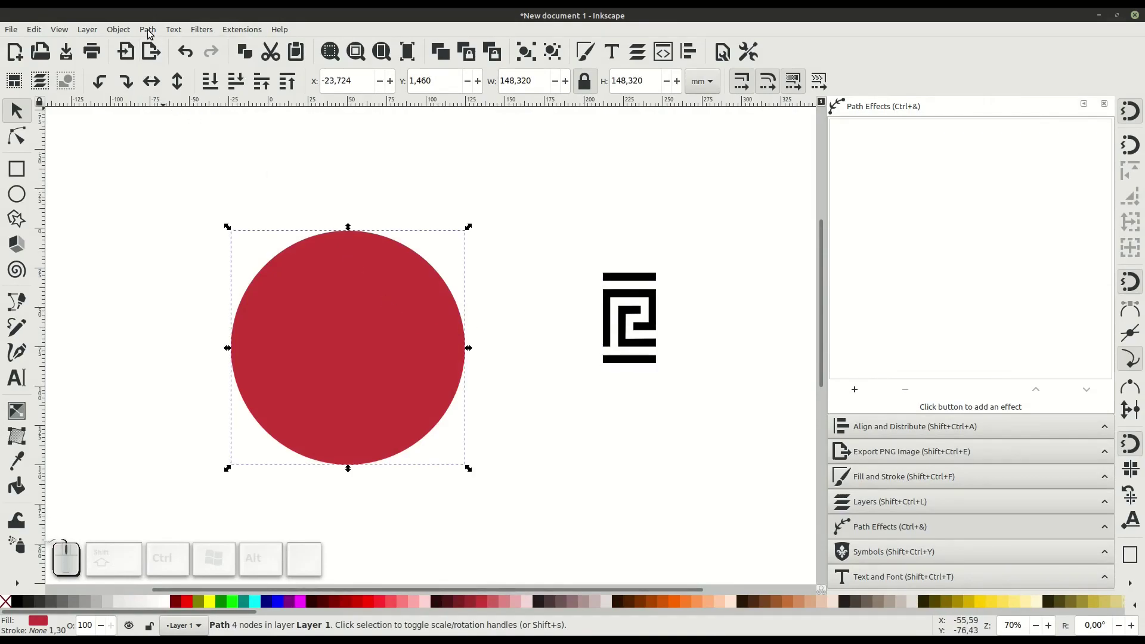
# Step: Apply a Pattern Along Path effect to the red circle from Path Effects
pyautogui.click(149, 28)
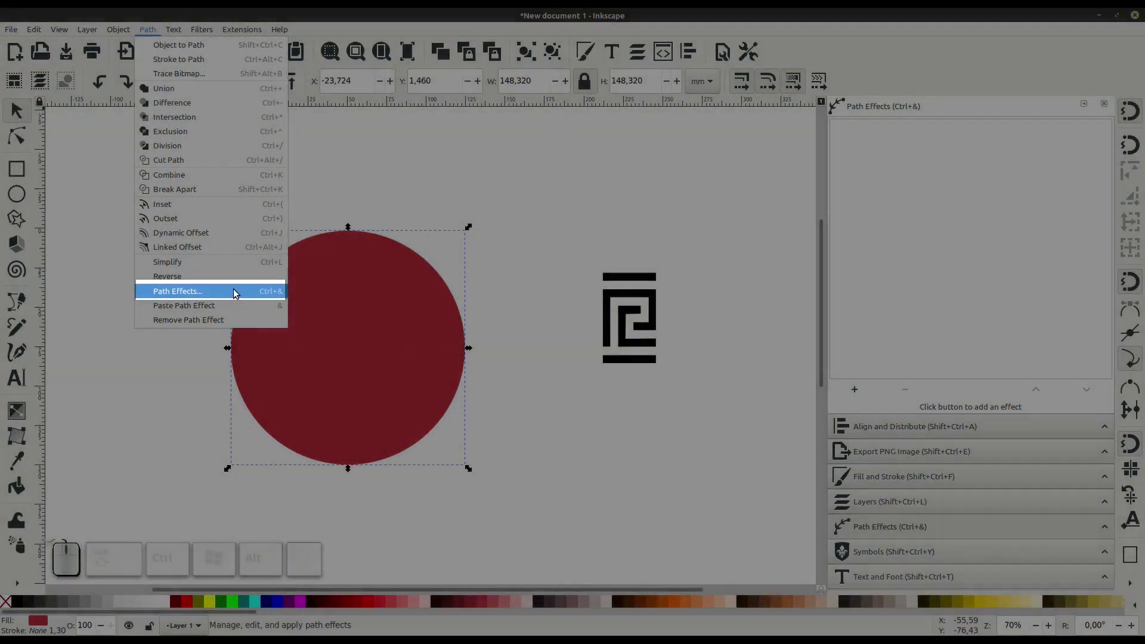
pyautogui.click(240, 294)
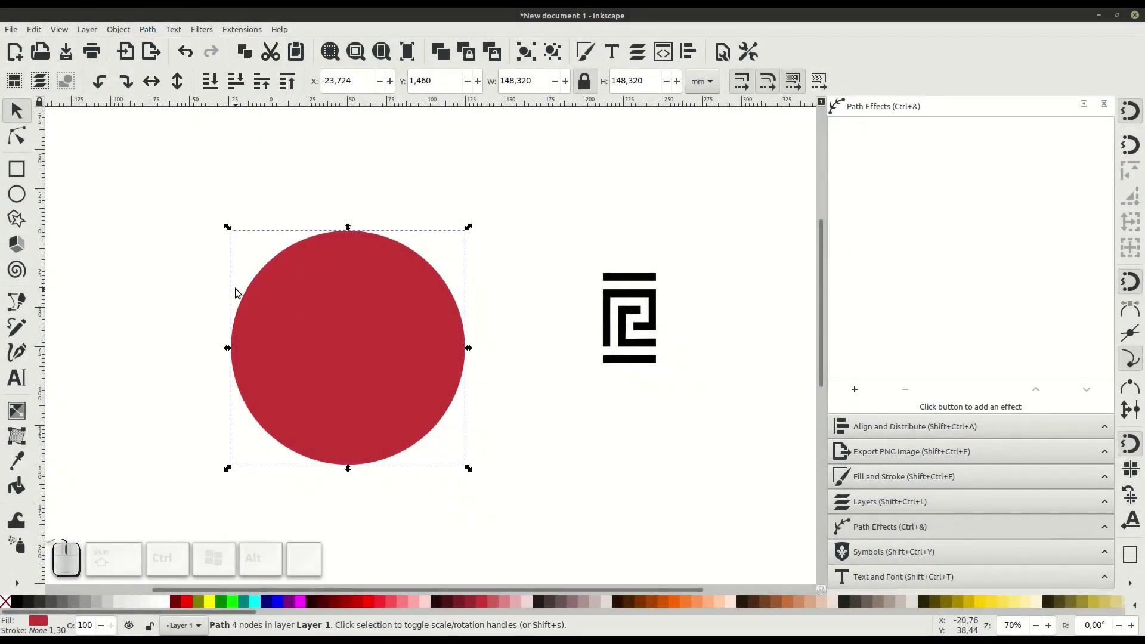
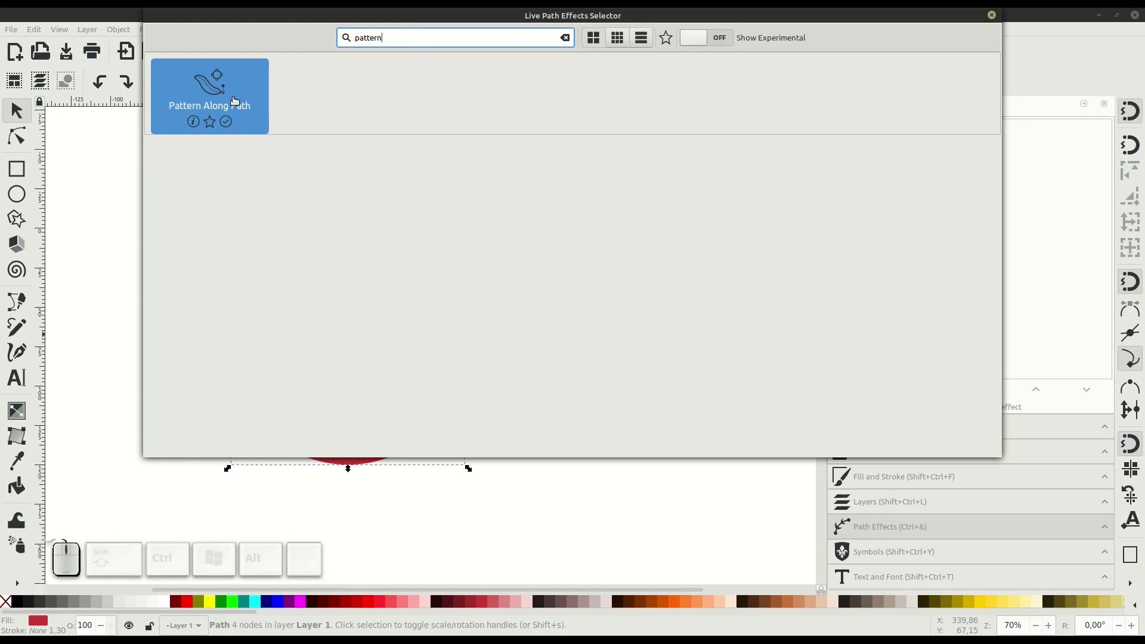
pyautogui.click(240, 102)
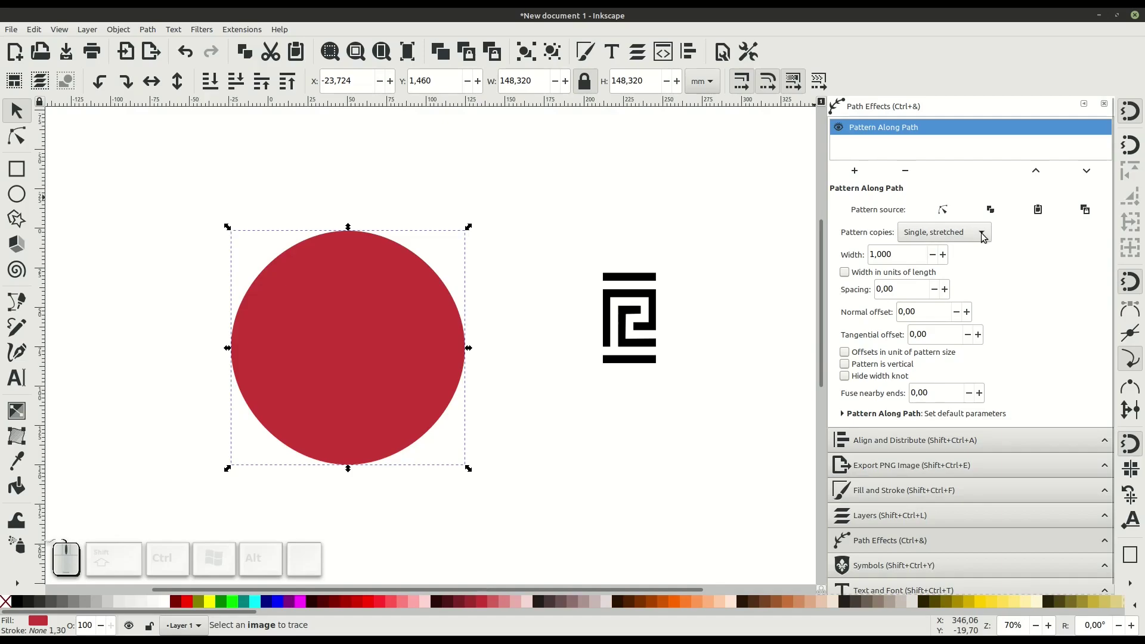
# Step: Set pattern copies to 'Repeated, stretched' and link the pattern to the clipboard motif
pyautogui.click(982, 232)
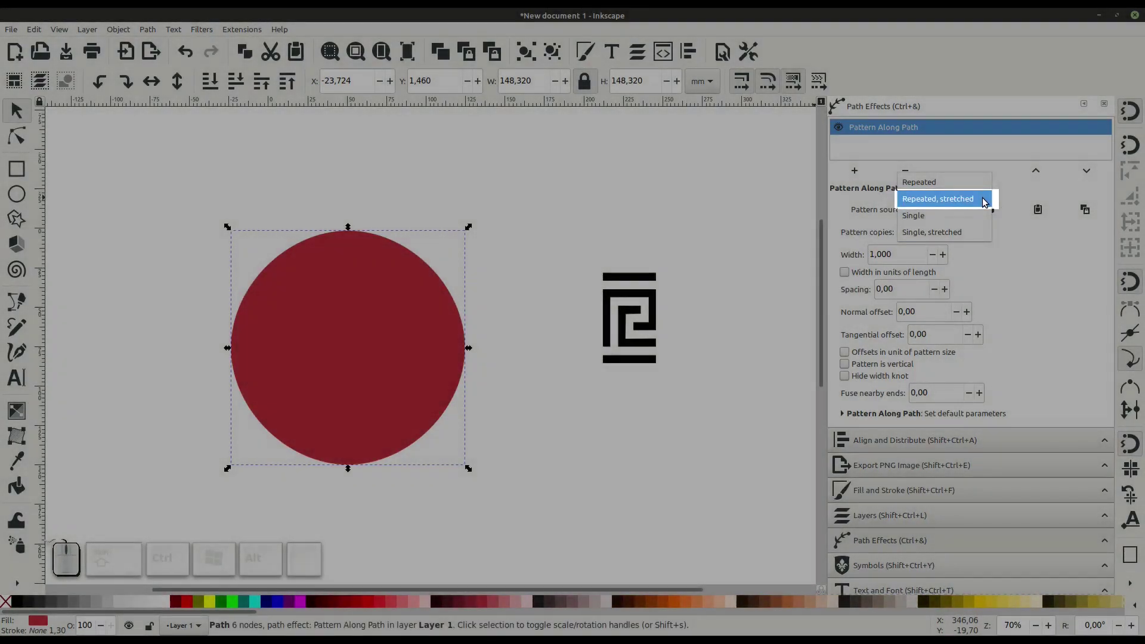
pyautogui.click(989, 202)
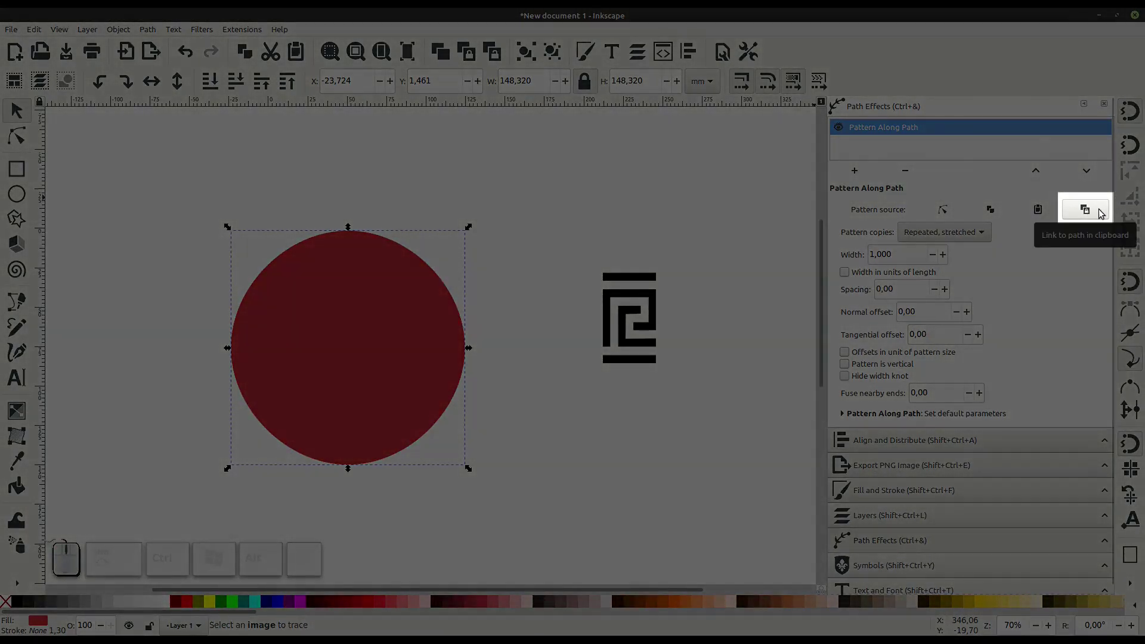
pyautogui.click(1101, 209)
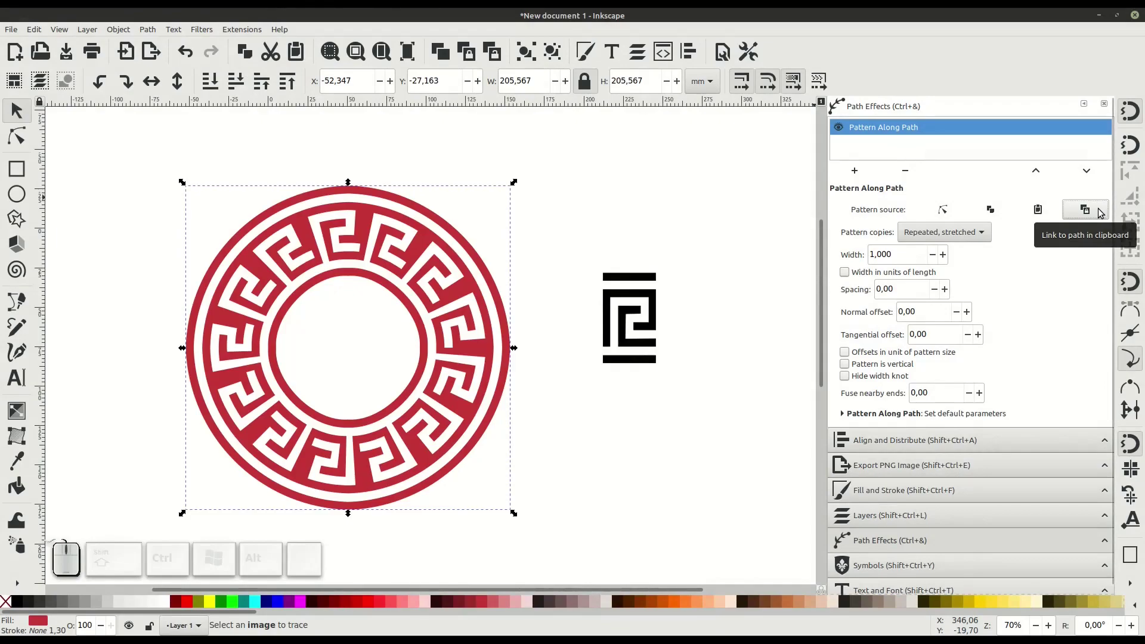
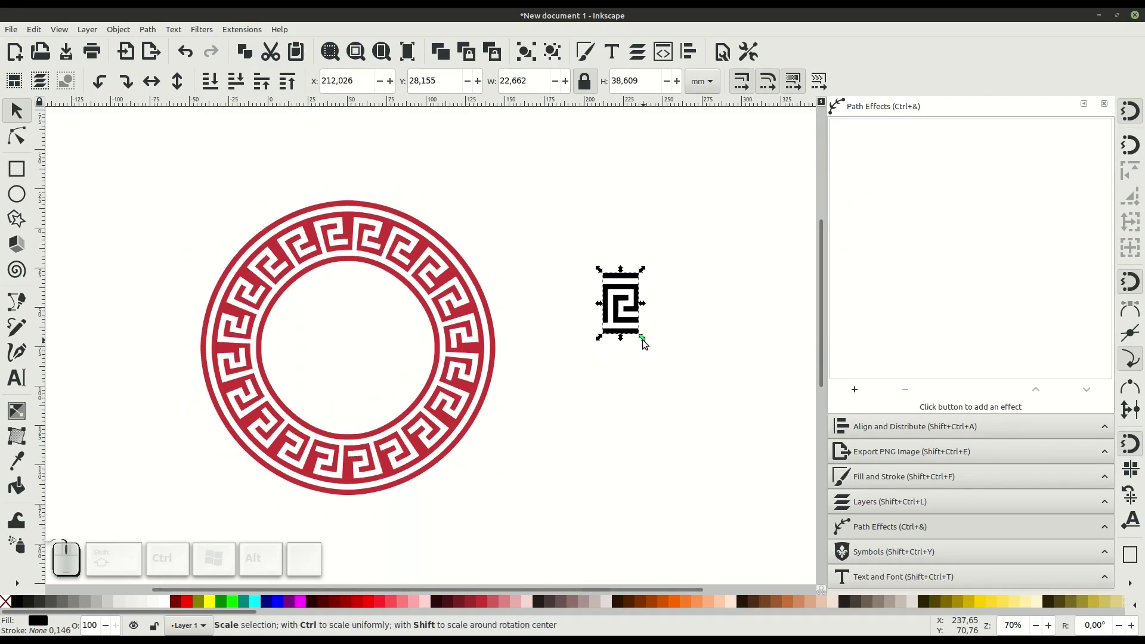
# Step: Shrink the meander motif to slim the ring border, then switch to node editing
pyautogui.moveTo(646, 340); pyautogui.dragTo(706, 399)
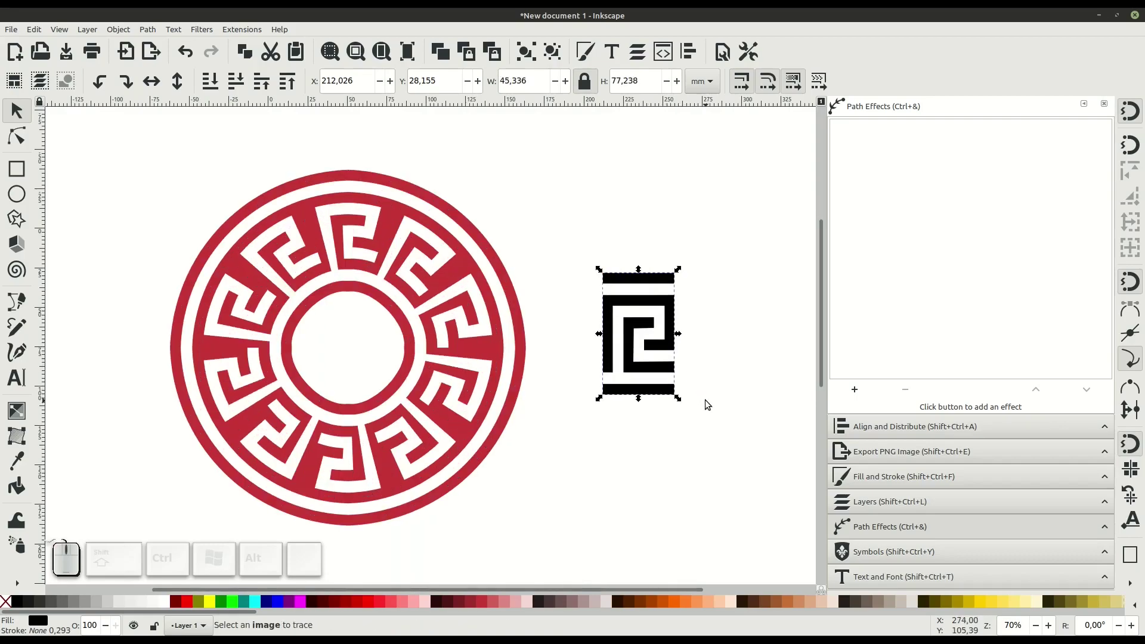
pyautogui.moveTo(680, 398); pyautogui.dragTo(652, 357)
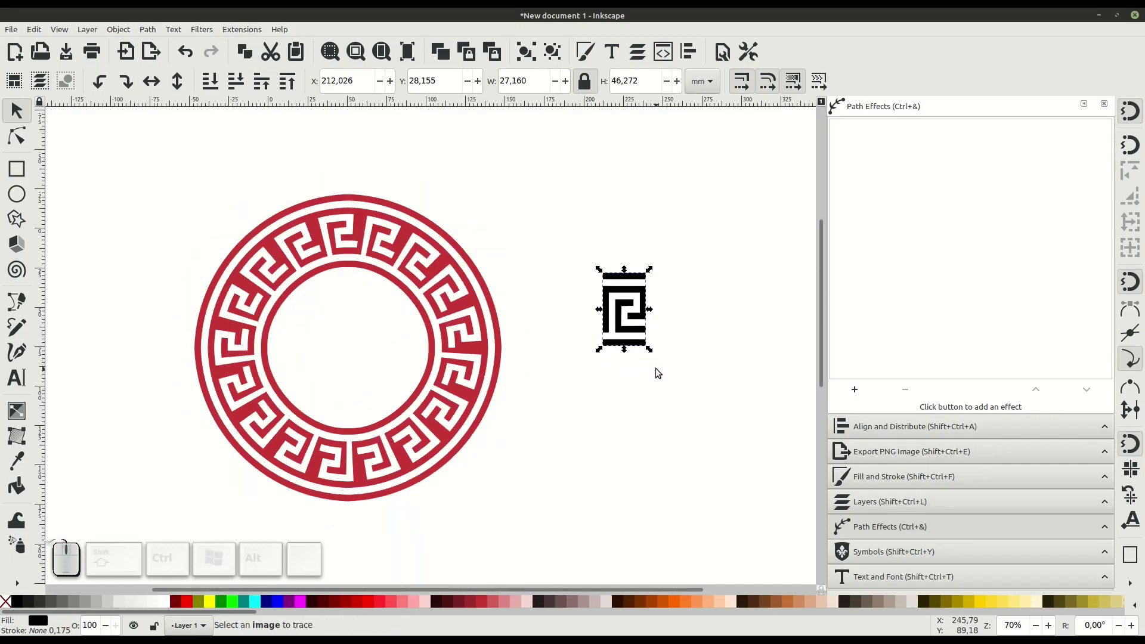
pyautogui.click(657, 368)
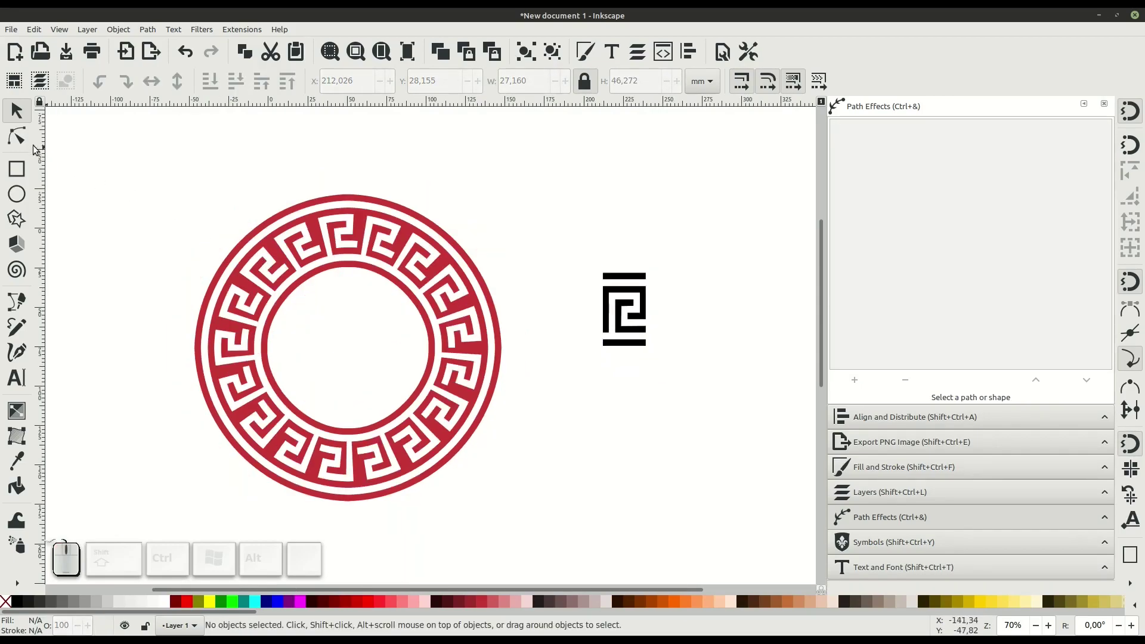
pyautogui.click(22, 142)
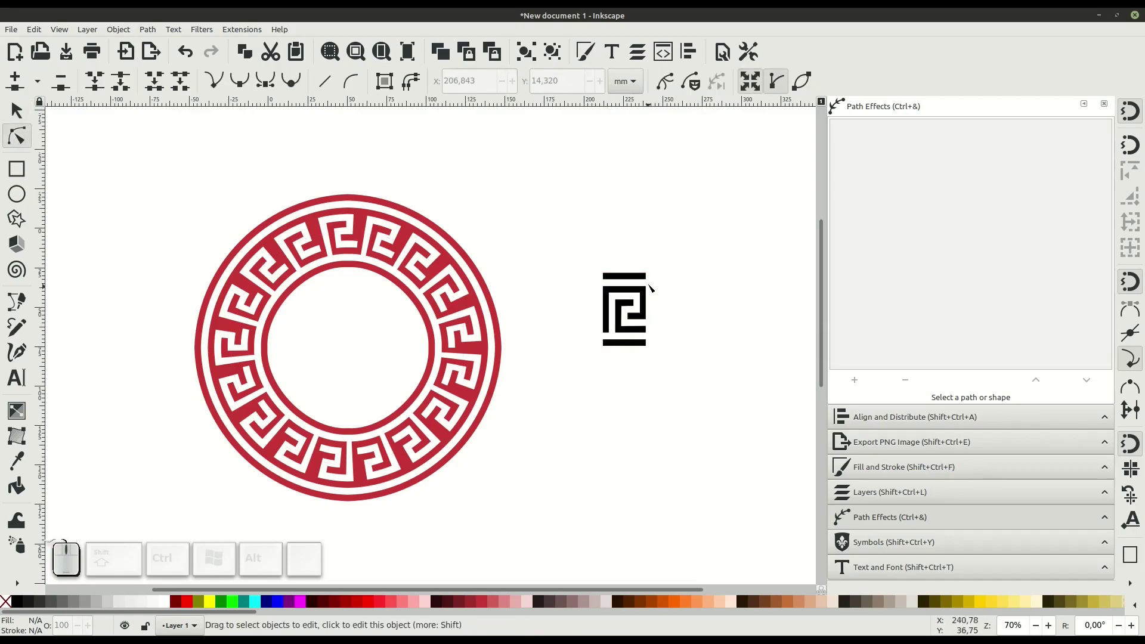